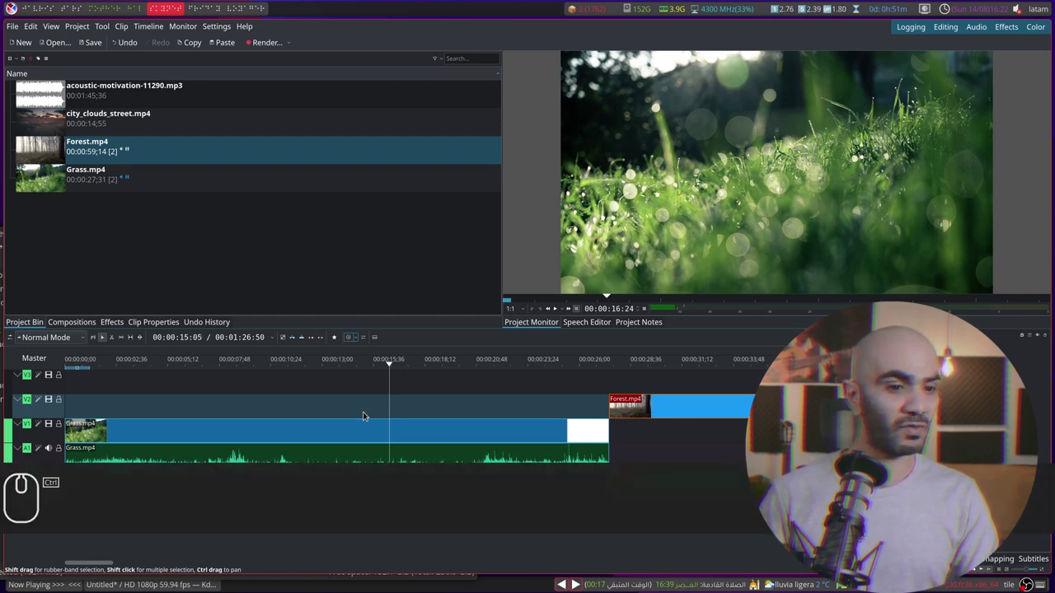
Step: Scroll through the timeline and select the Grass clip for cutting into pieces
scroll(down, 3)
scroll(down, 3)
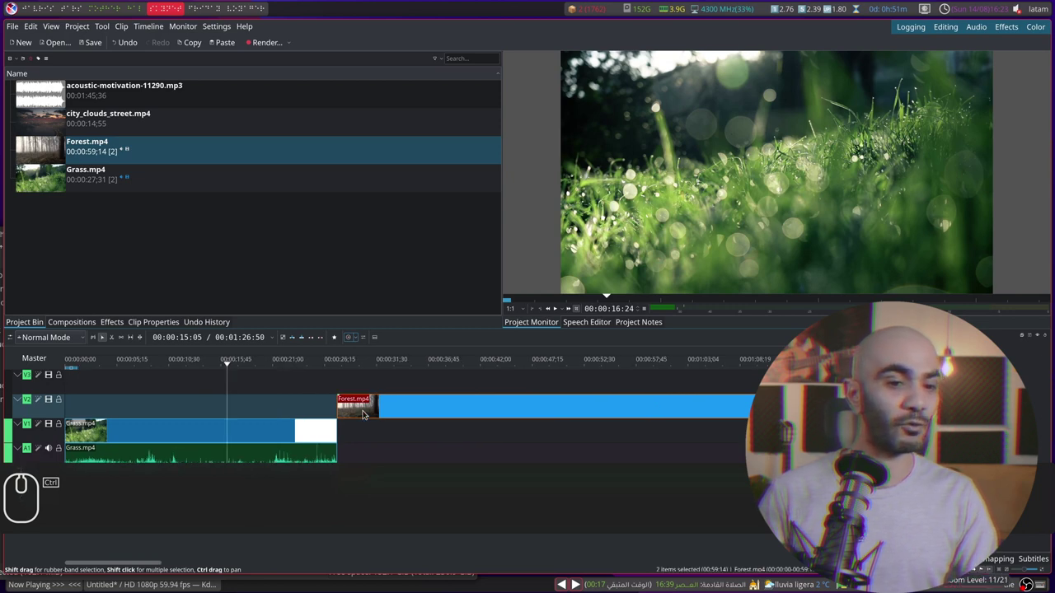
scroll(down, 3)
scroll(up, 3)
scroll(down, 3)
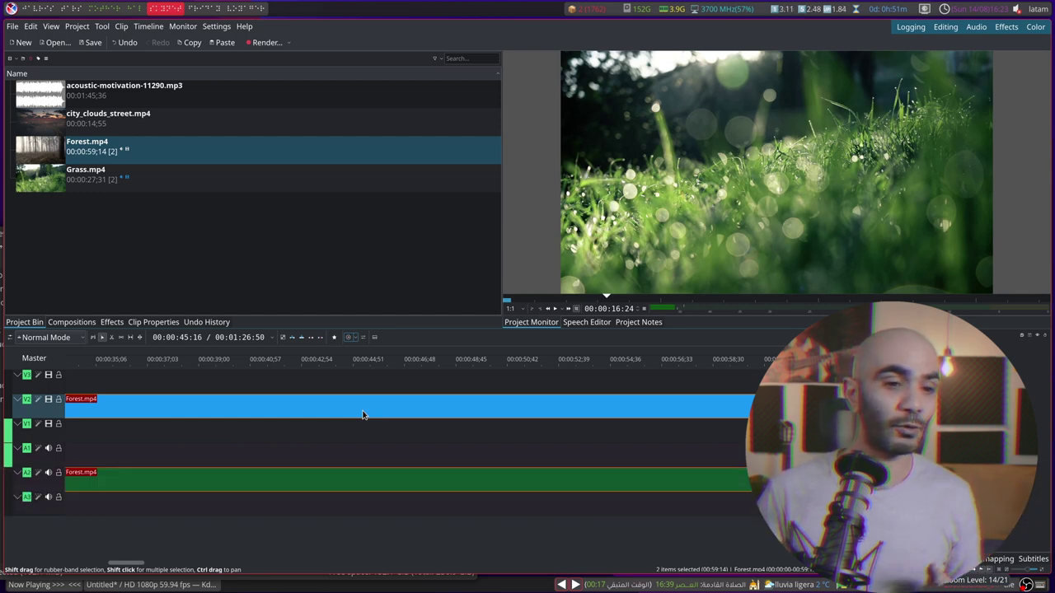
scroll(up, 3)
scroll(up, 3)
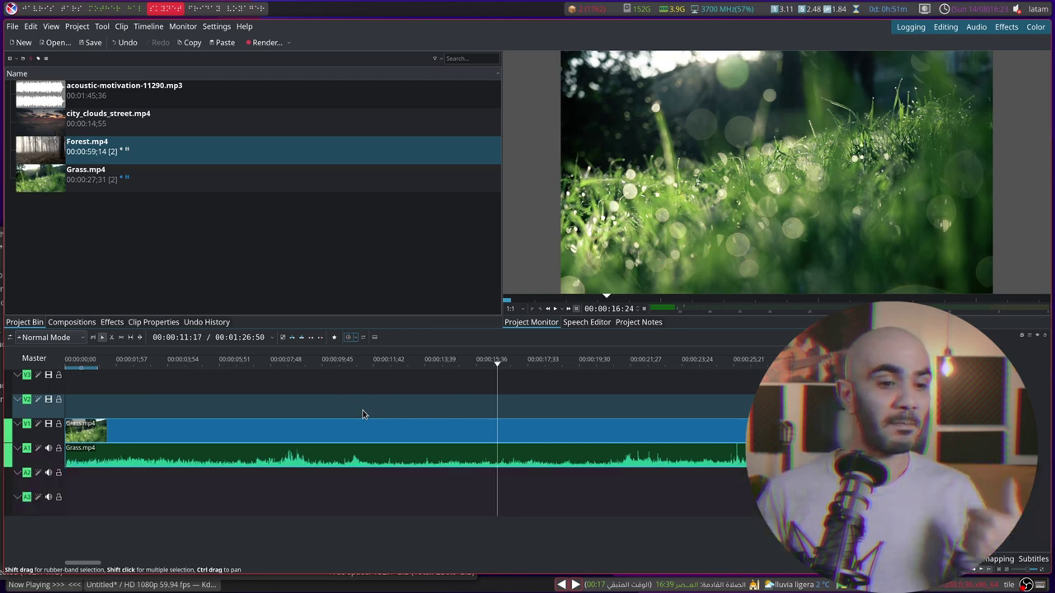
scroll(up, 3)
scroll(down, 3)
scroll(down, 3)
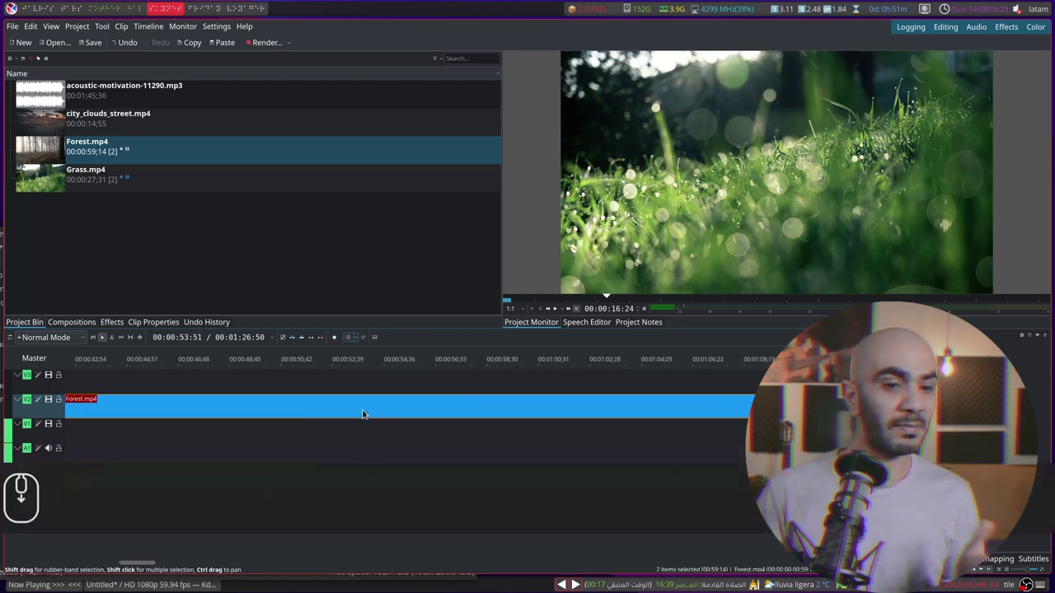
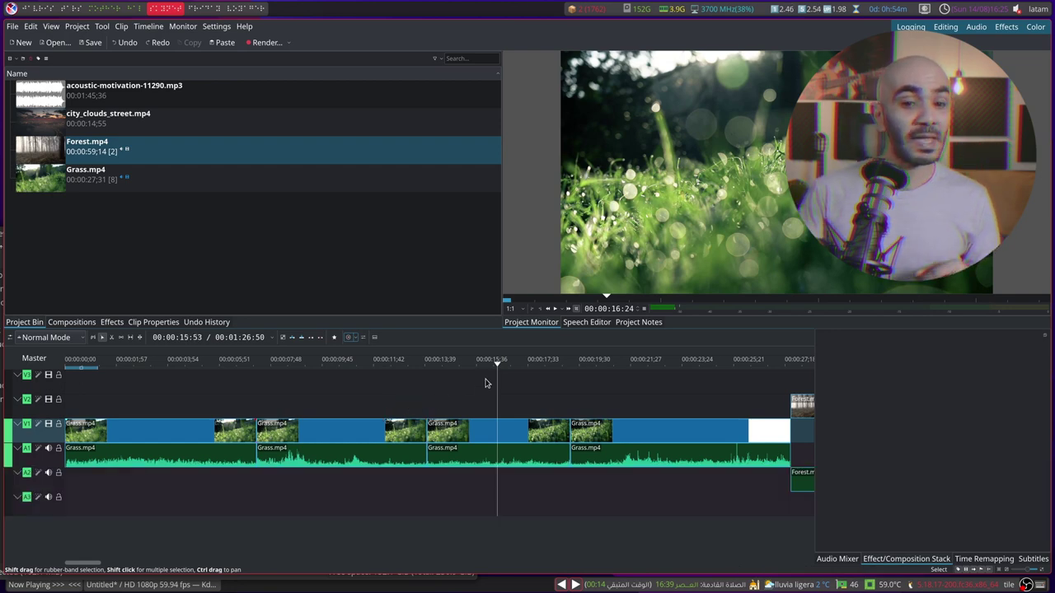
click(497, 364)
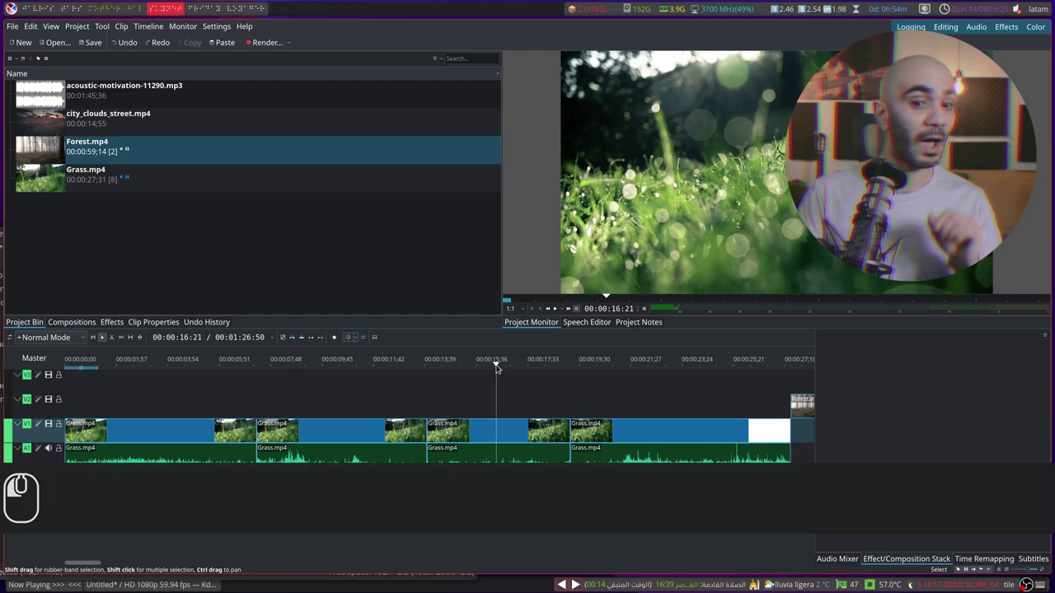
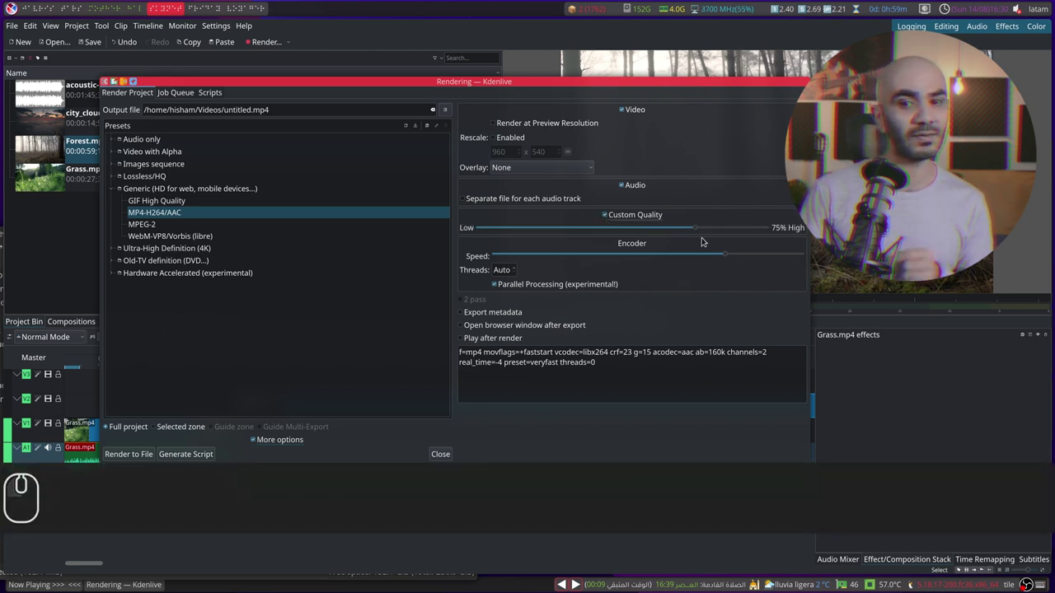
Step: Raise the MP4-H264/AAC custom quality slider to 100% (crf=15)
drag(702, 230, 449, 315)
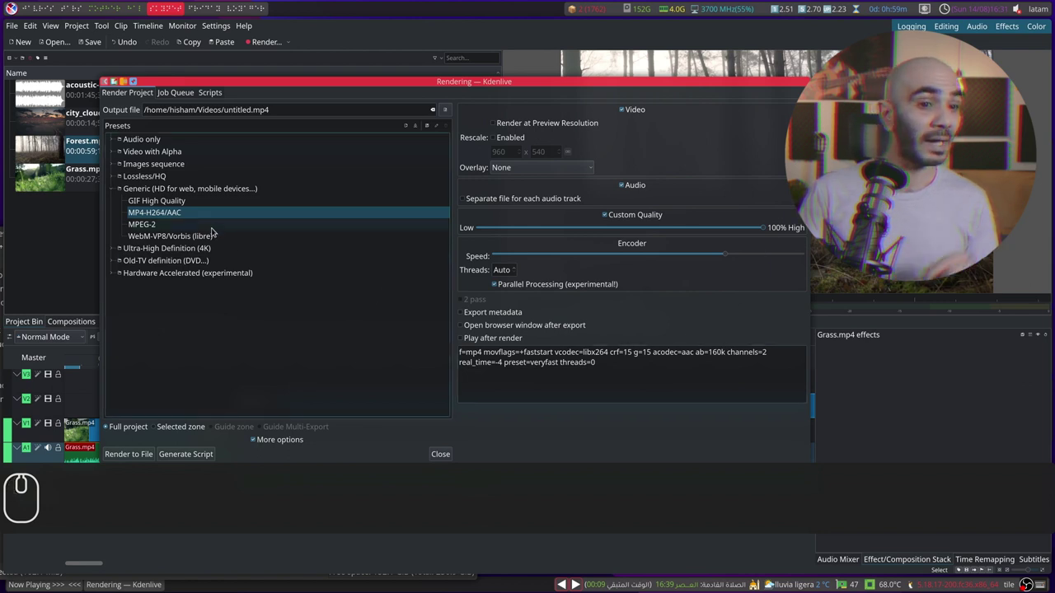
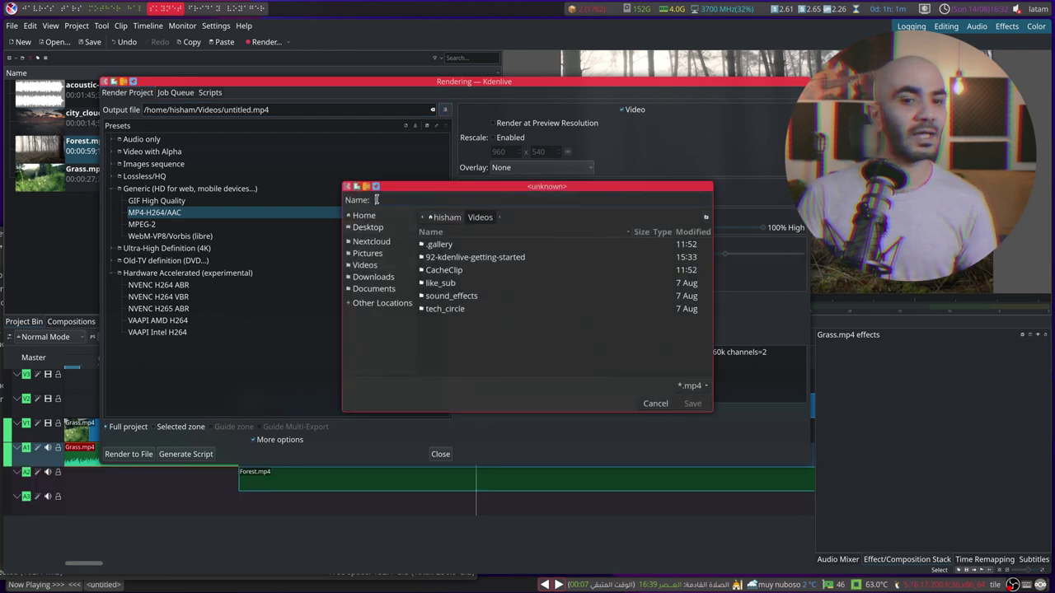
Step: Cancel the output file chooser, keeping untitled.mp4 in the Videos folder
click(663, 385)
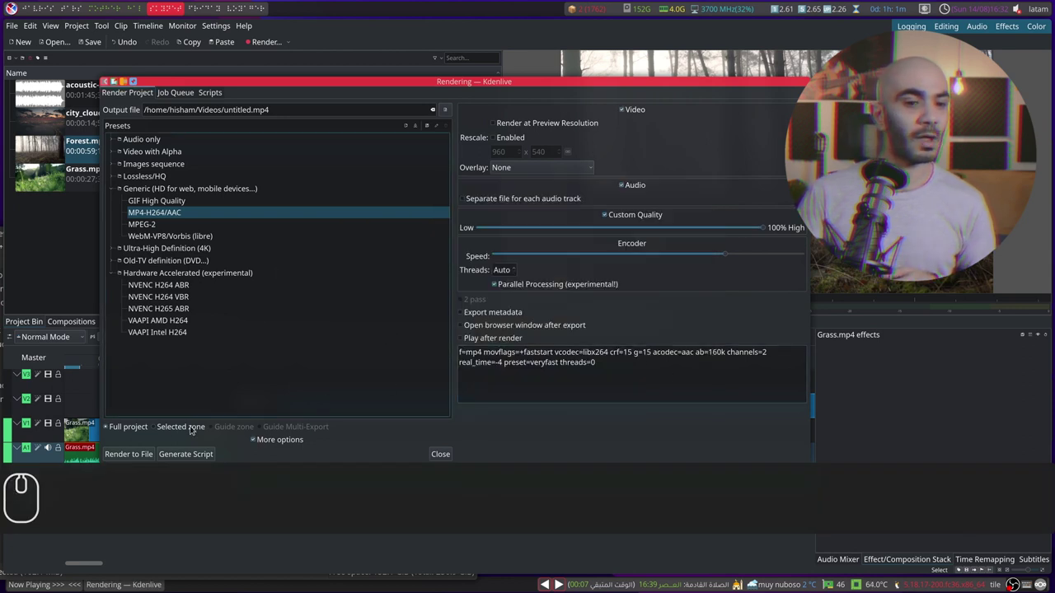